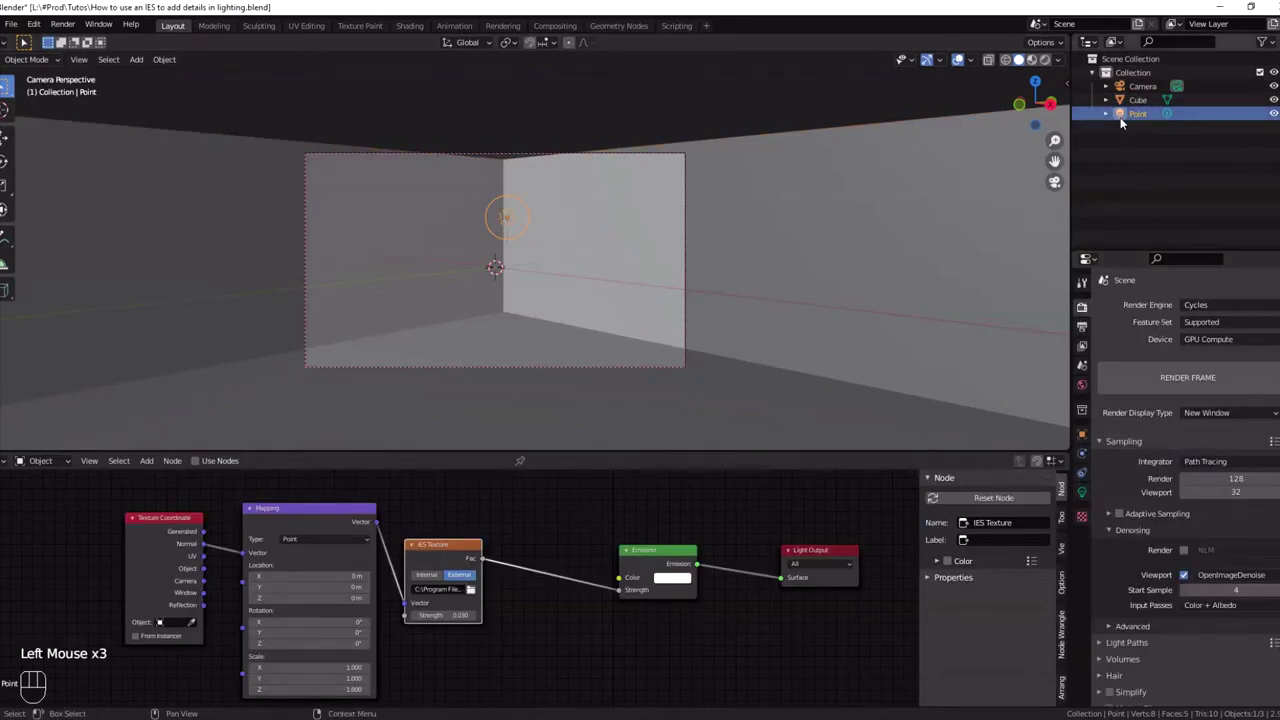
Enable Use Nodes on the Point light's data and cut the IES Fac link to Emission Strength
click(1138, 115)
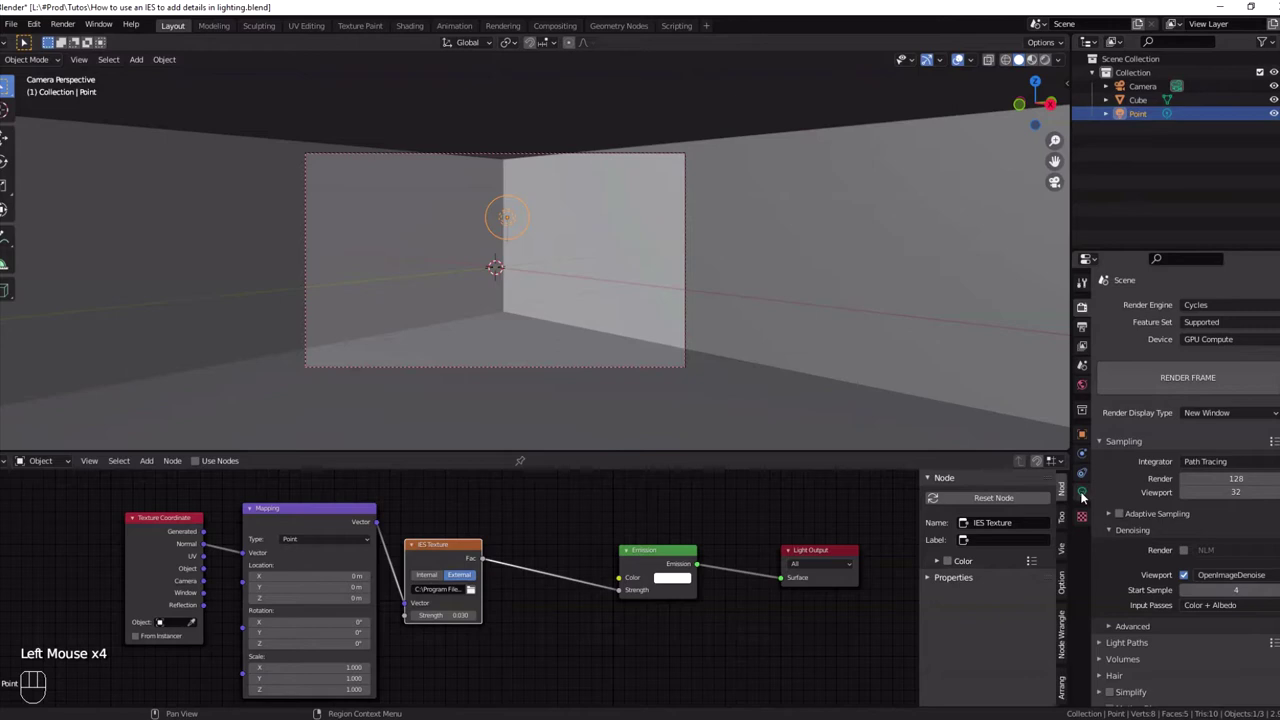
click(1089, 490)
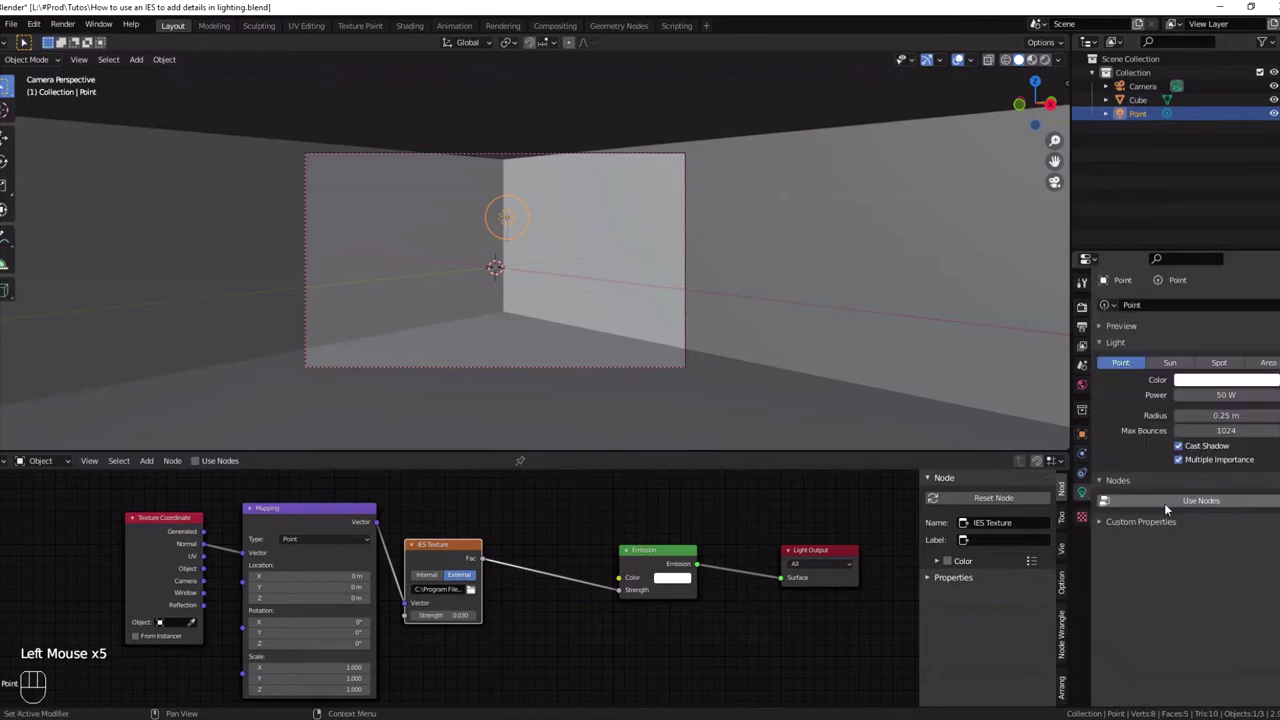
click(1191, 504)
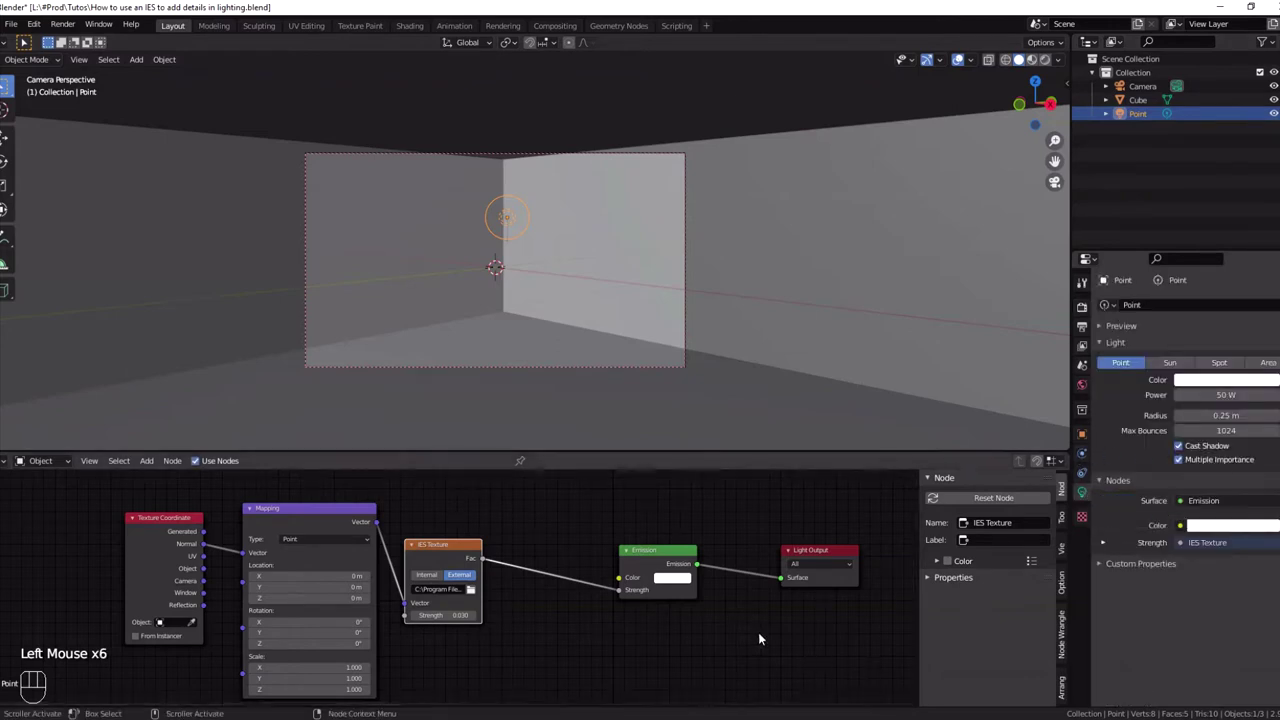
right_click(570, 542)
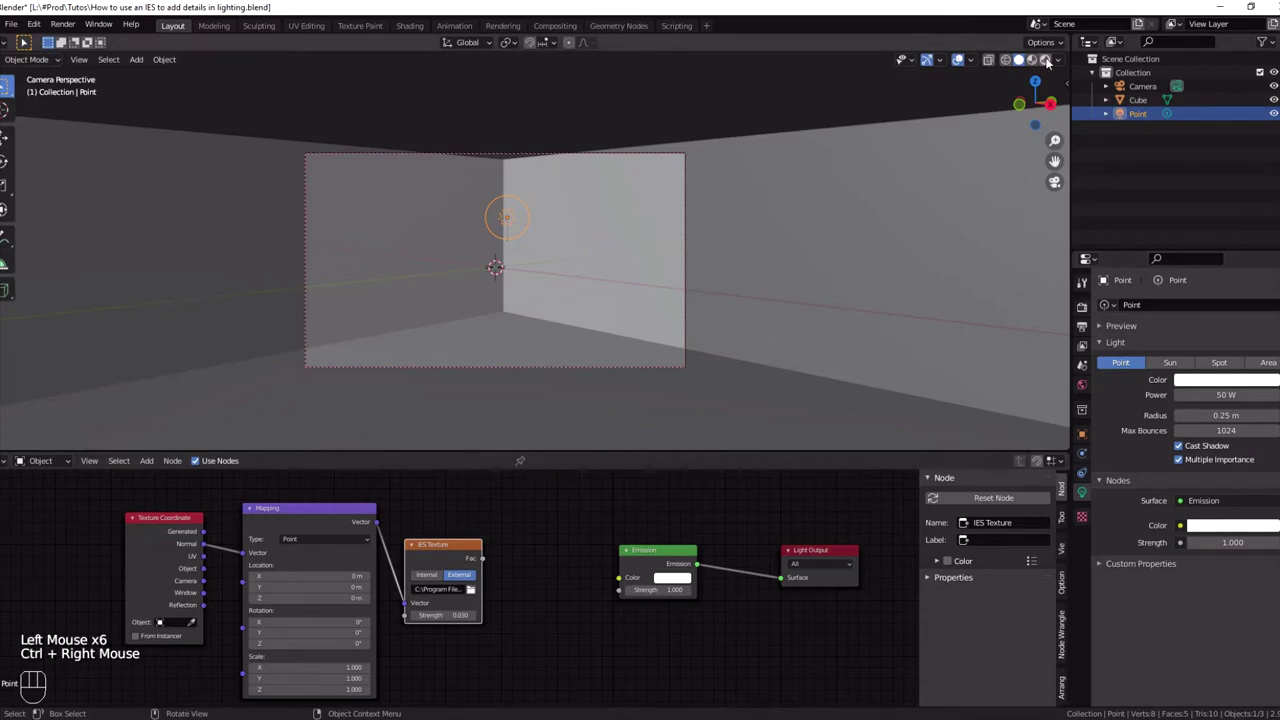
Preview in Rendered shading, set the IES Texture to External and reconnect Fac to Emission Strength
click(1051, 61)
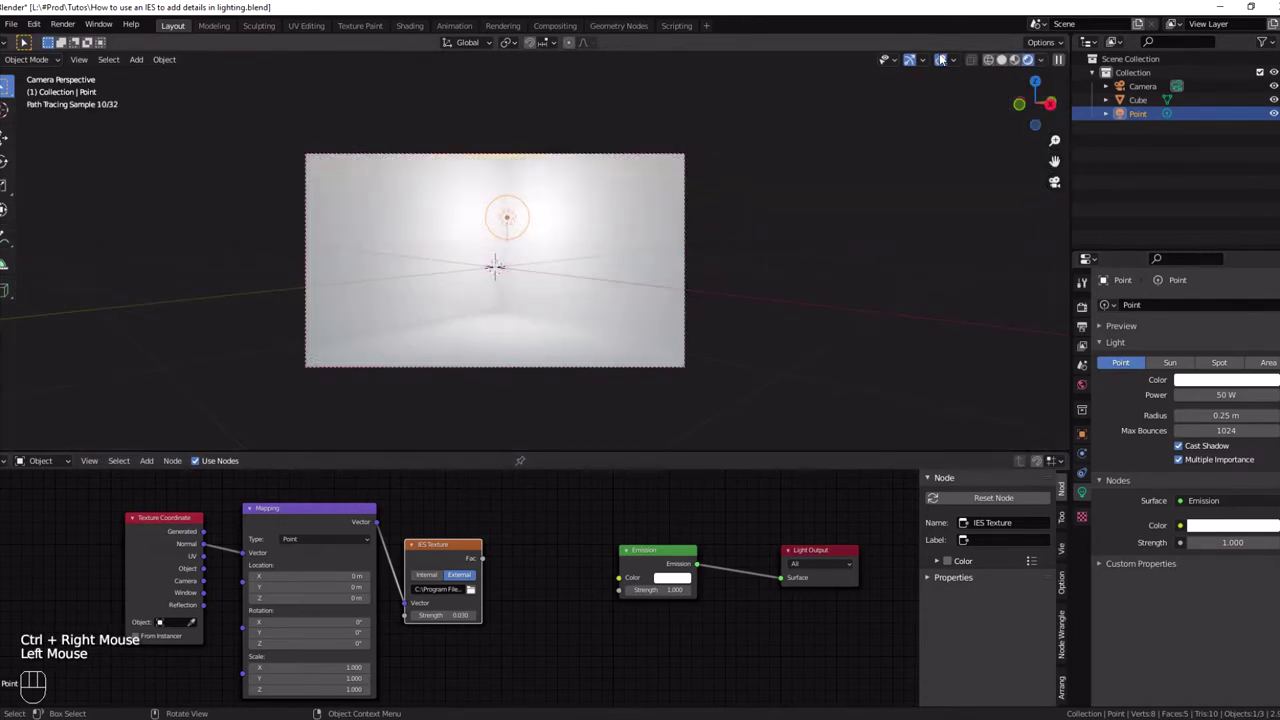
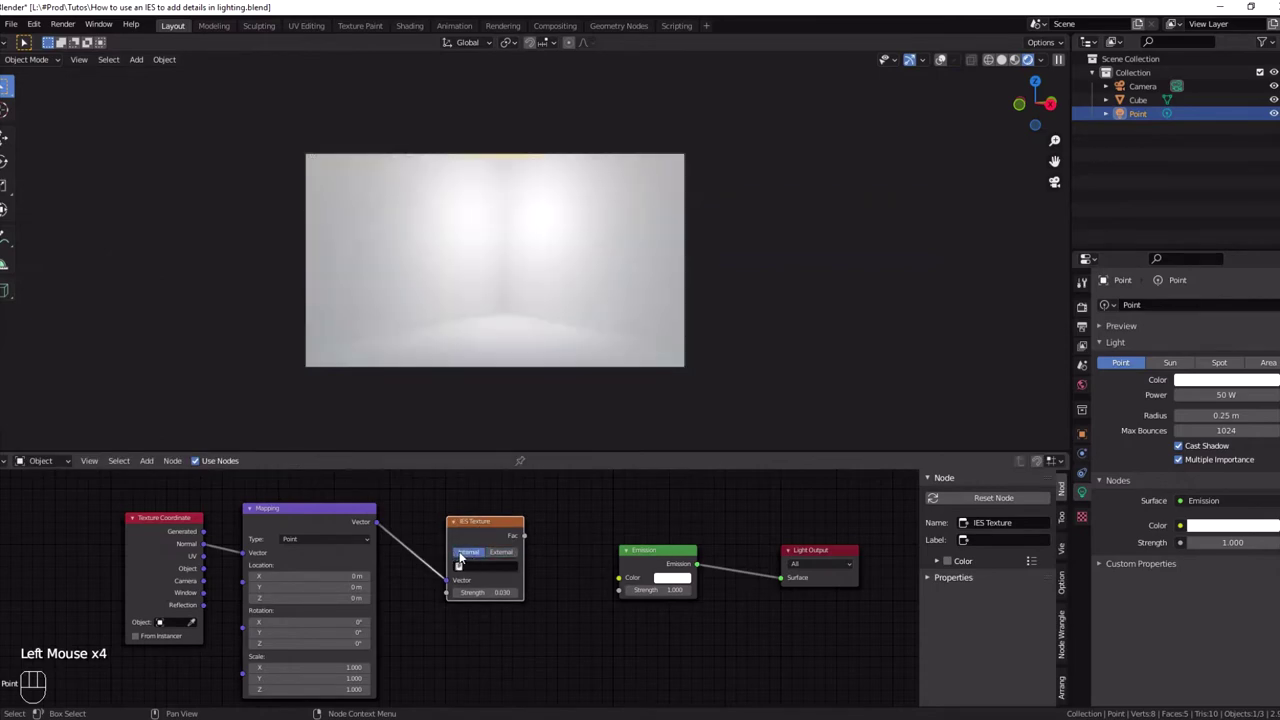
click(507, 554)
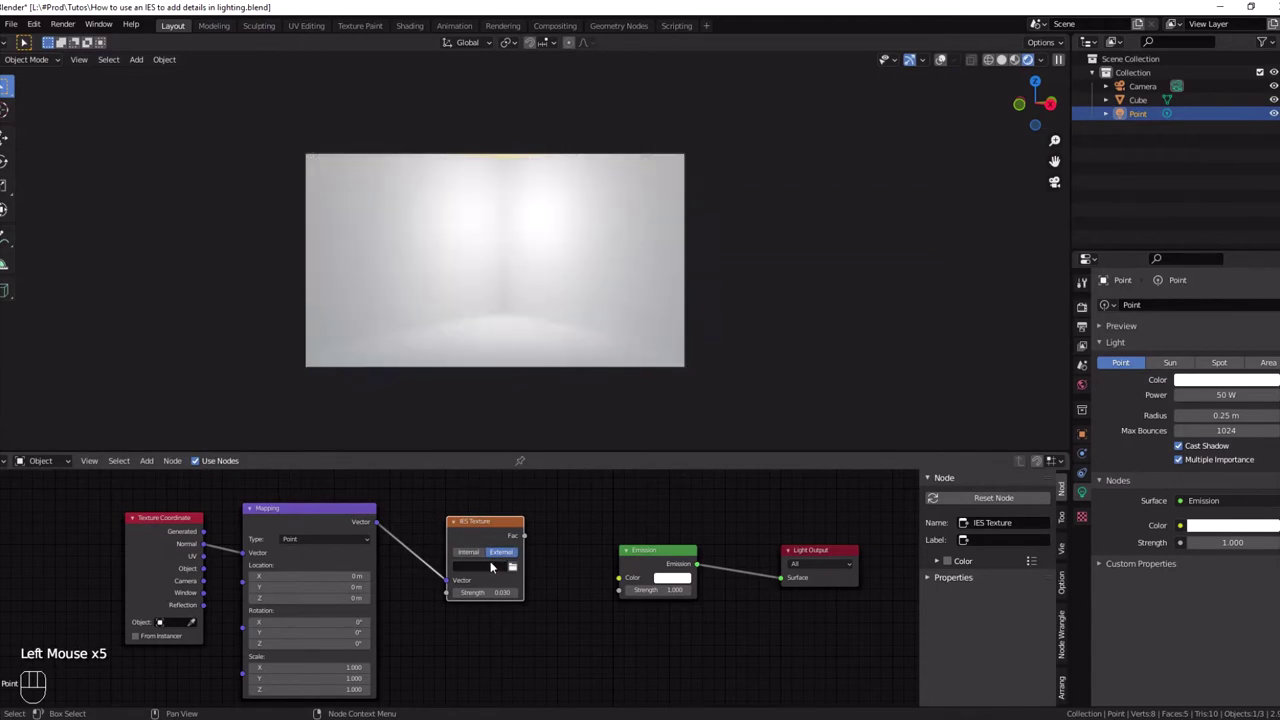
drag(315, 515, 329, 515)
drag(309, 512, 296, 522)
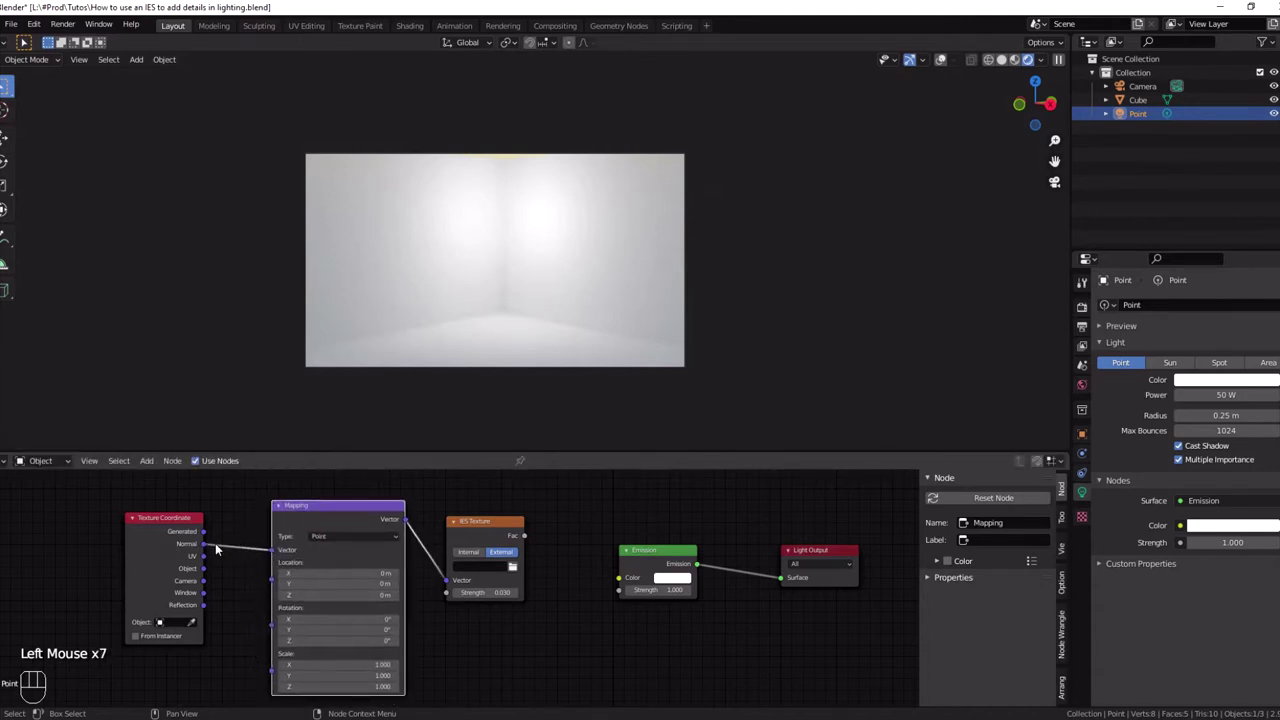
drag(522, 536, 603, 585)
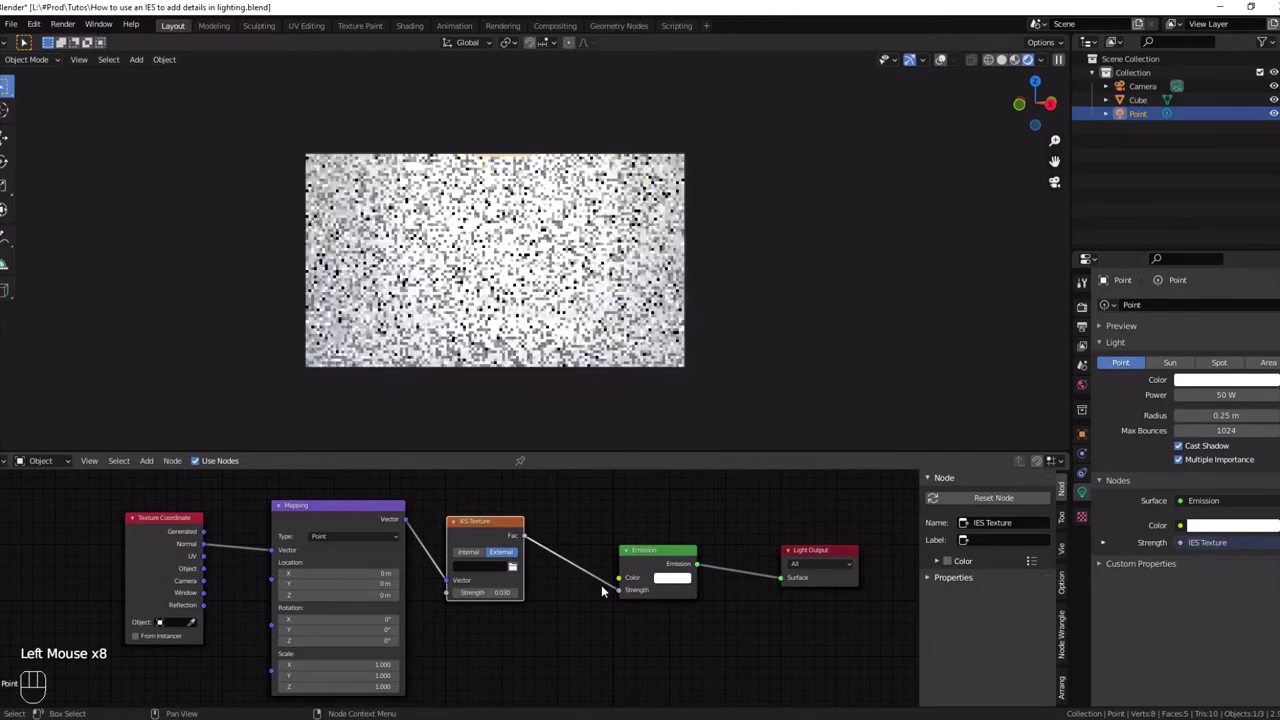
Load an .ies profile from C:\Program Files\Corona\ies, then pick Real-IES_bold.ies
click(518, 572)
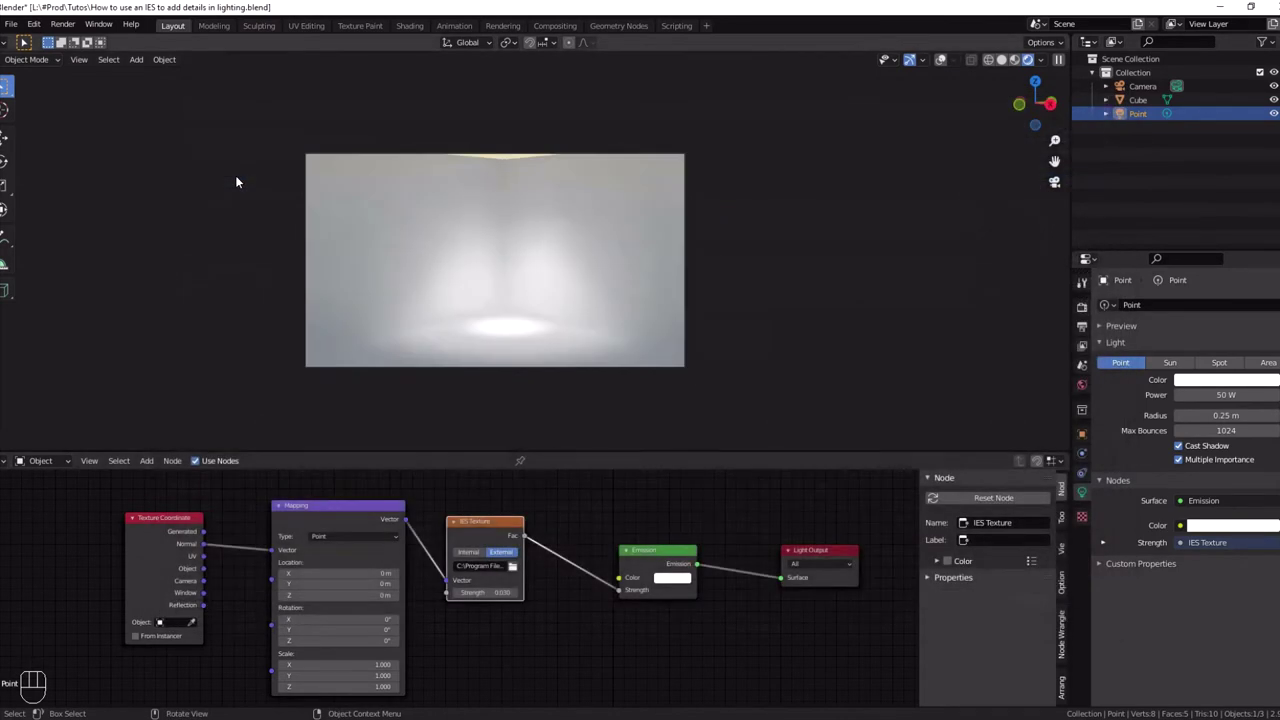
click(519, 569)
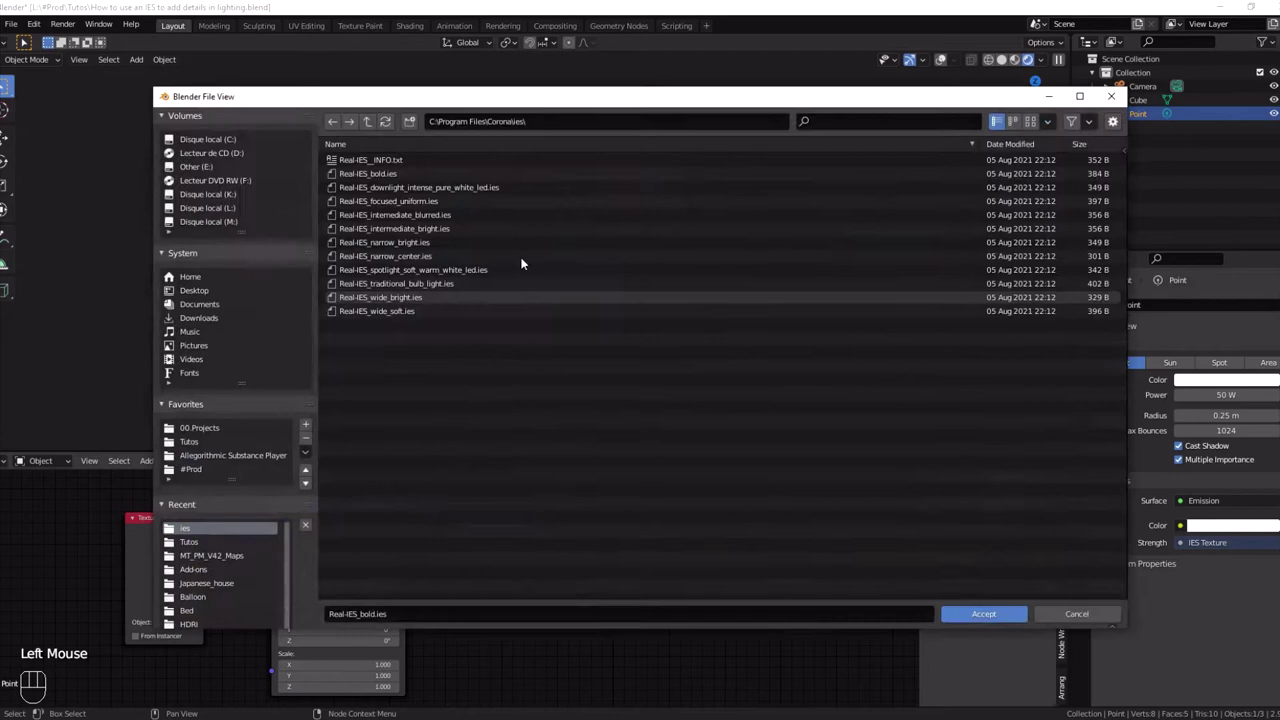
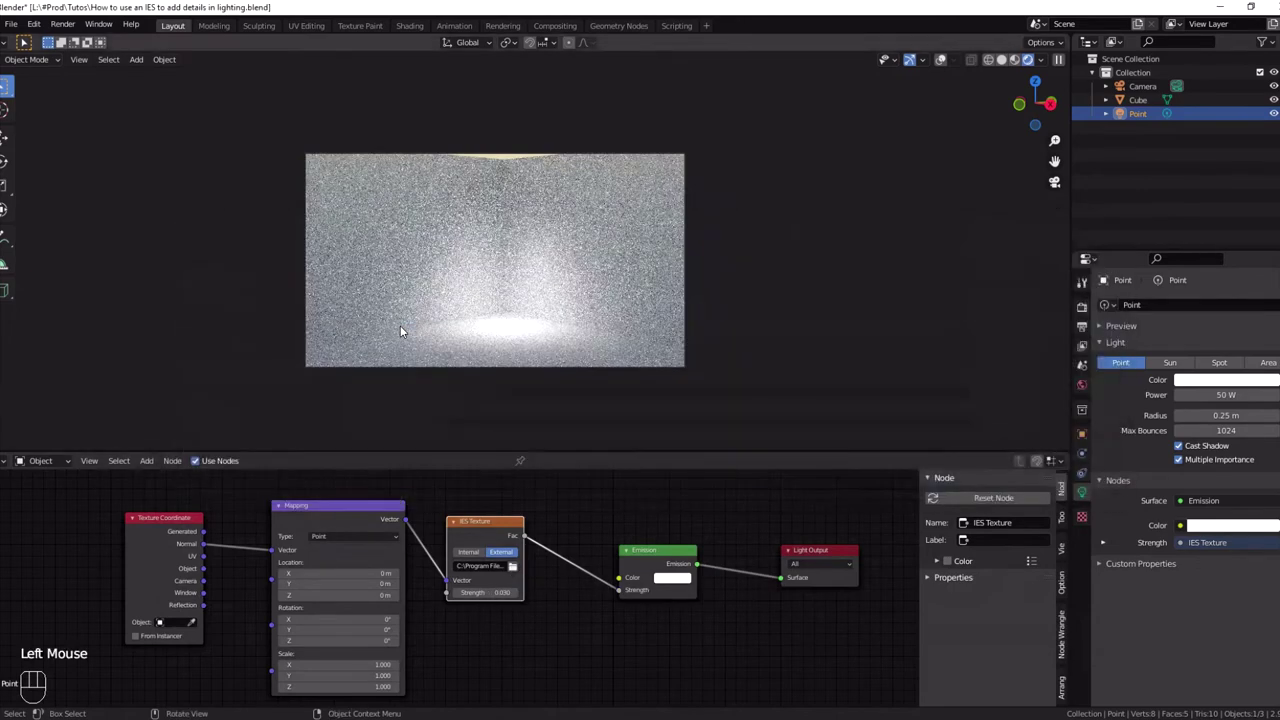
Swap through more IES profiles, finishing with Real-IES_narrow_bright.ies
click(513, 565)
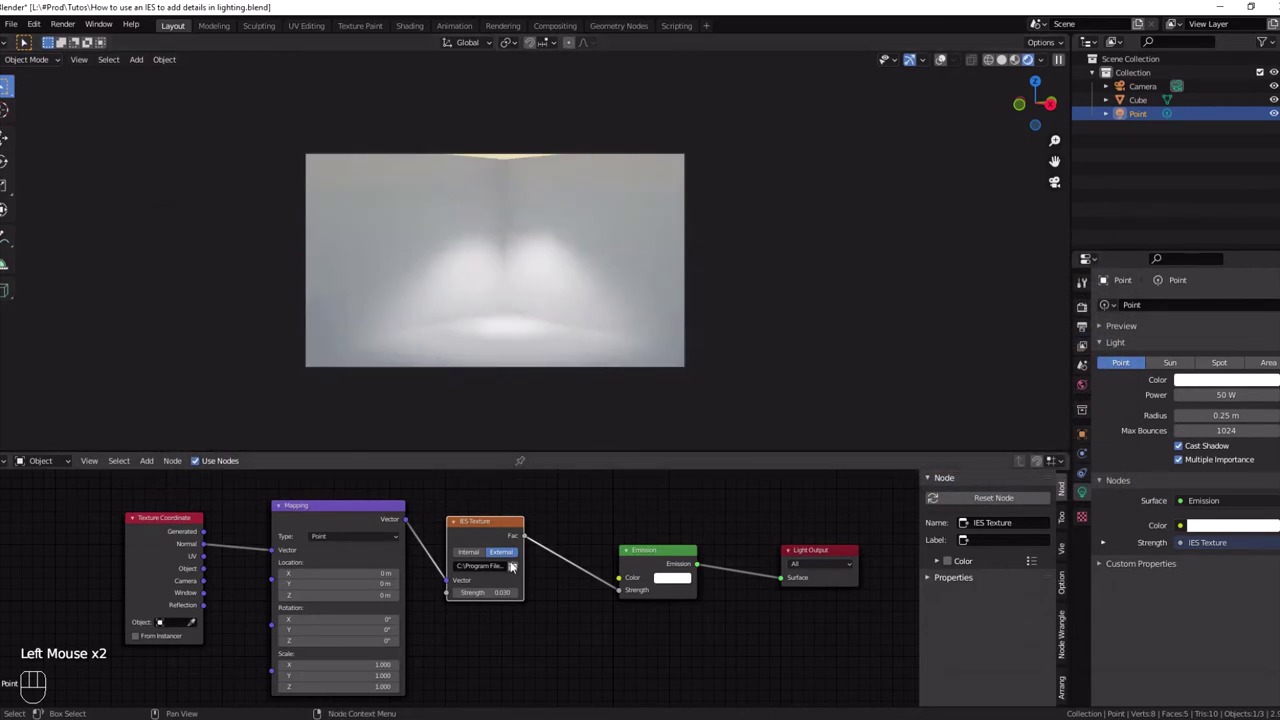
click(519, 572)
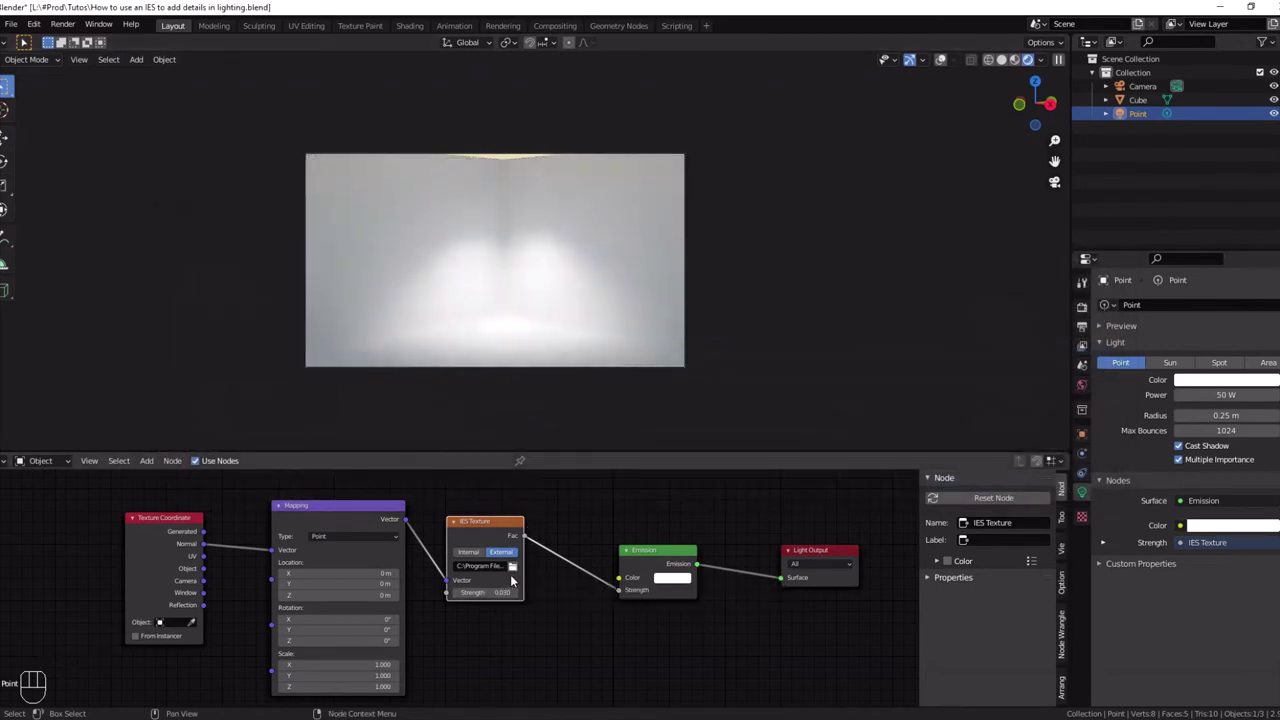
click(519, 569)
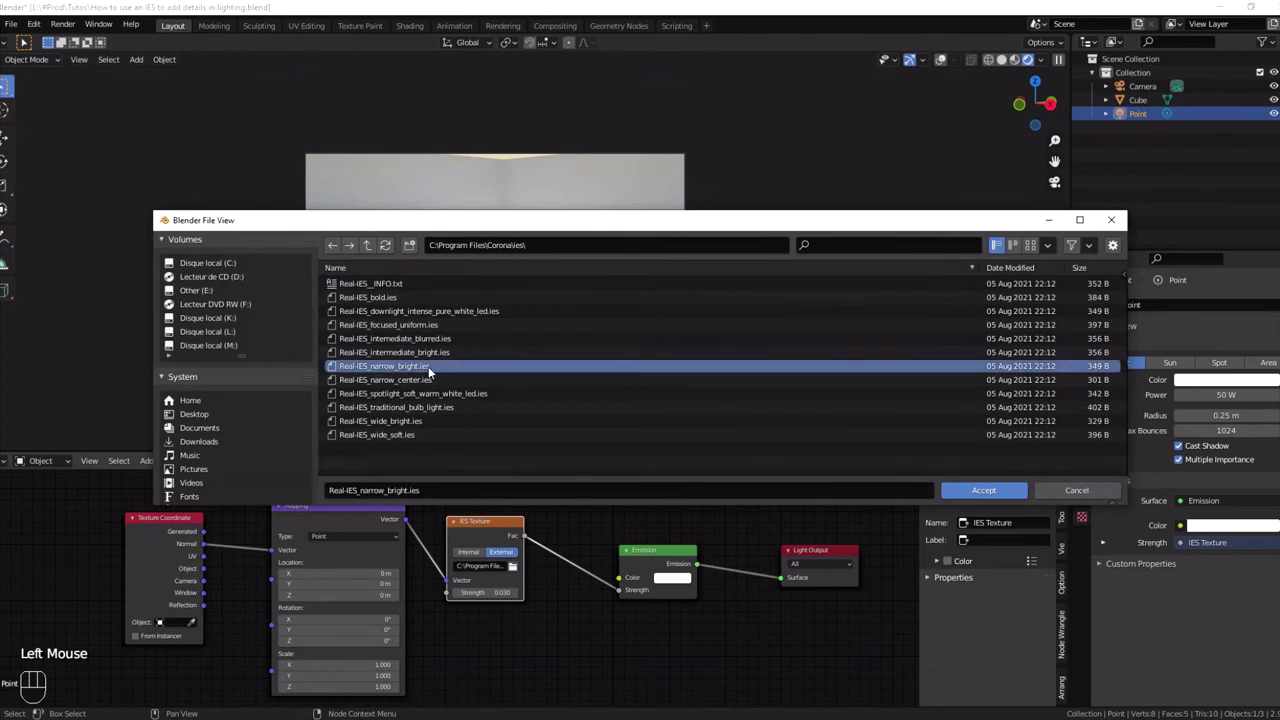
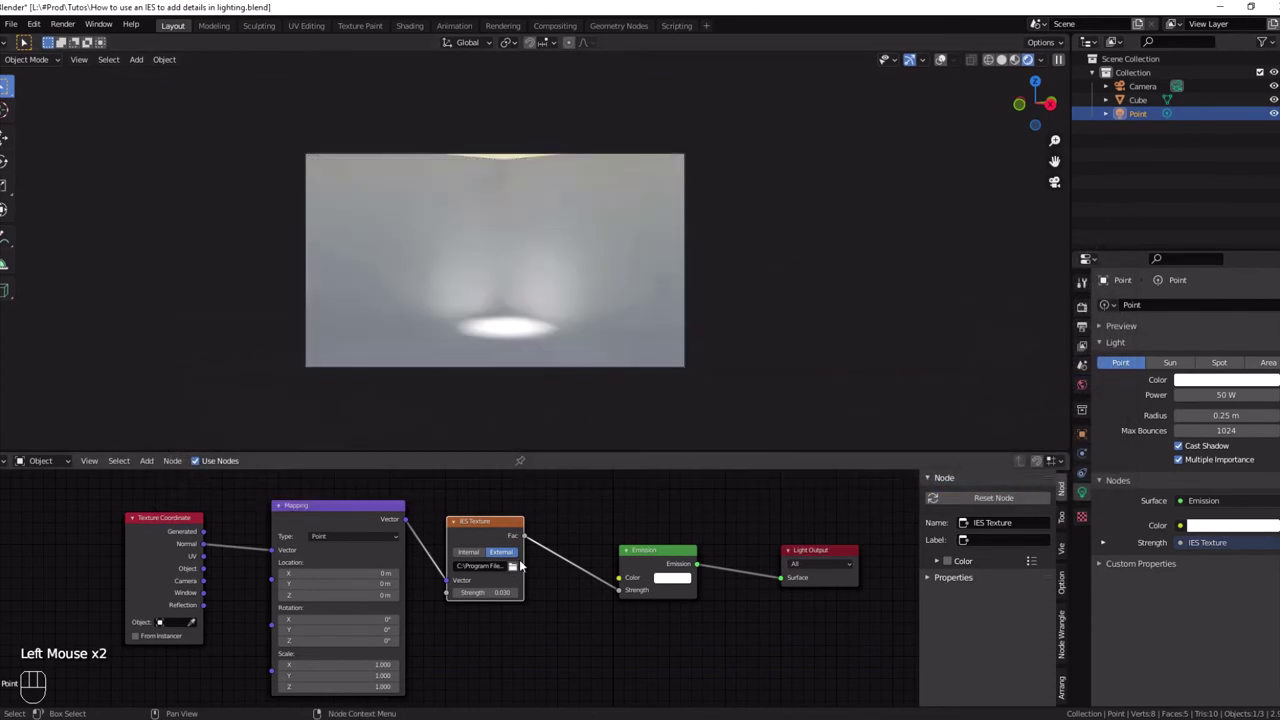
Try narrow center, soft warm spotlight and traditional bulb profiles, then load Real-IES_wide_bright.ies
click(516, 570)
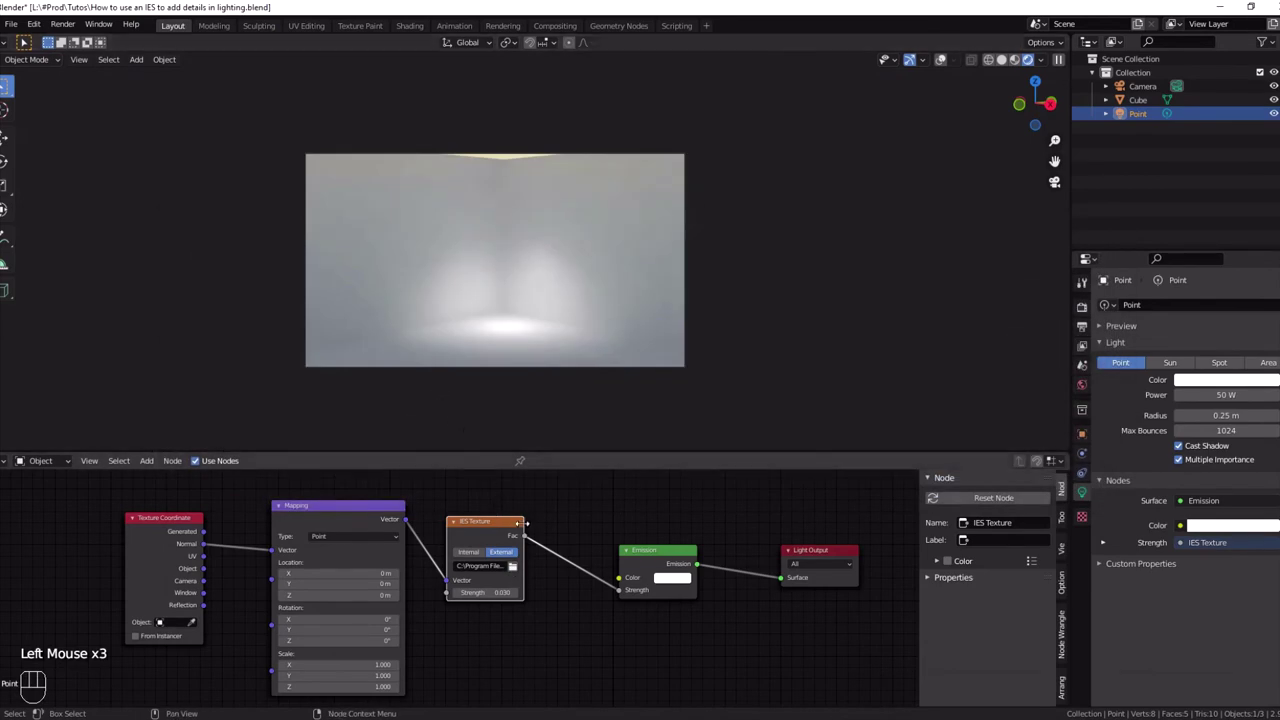
click(512, 565)
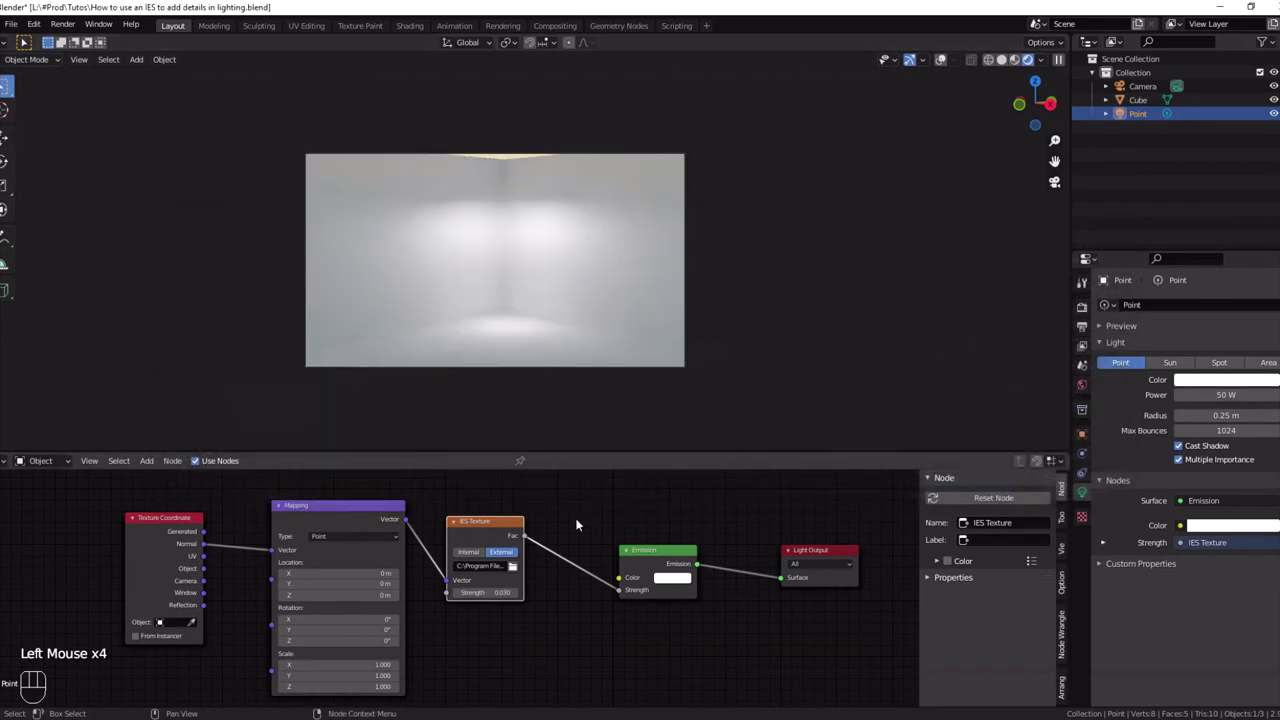
click(516, 568)
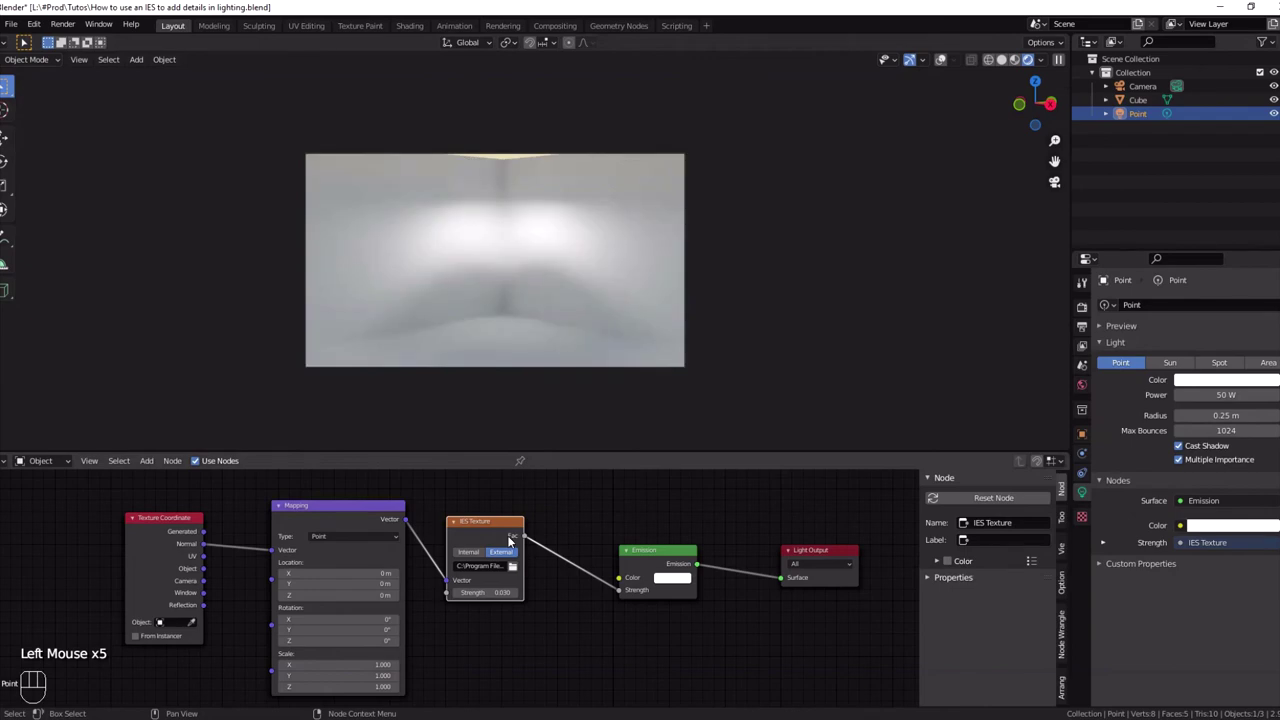
drag(522, 571, 483, 518)
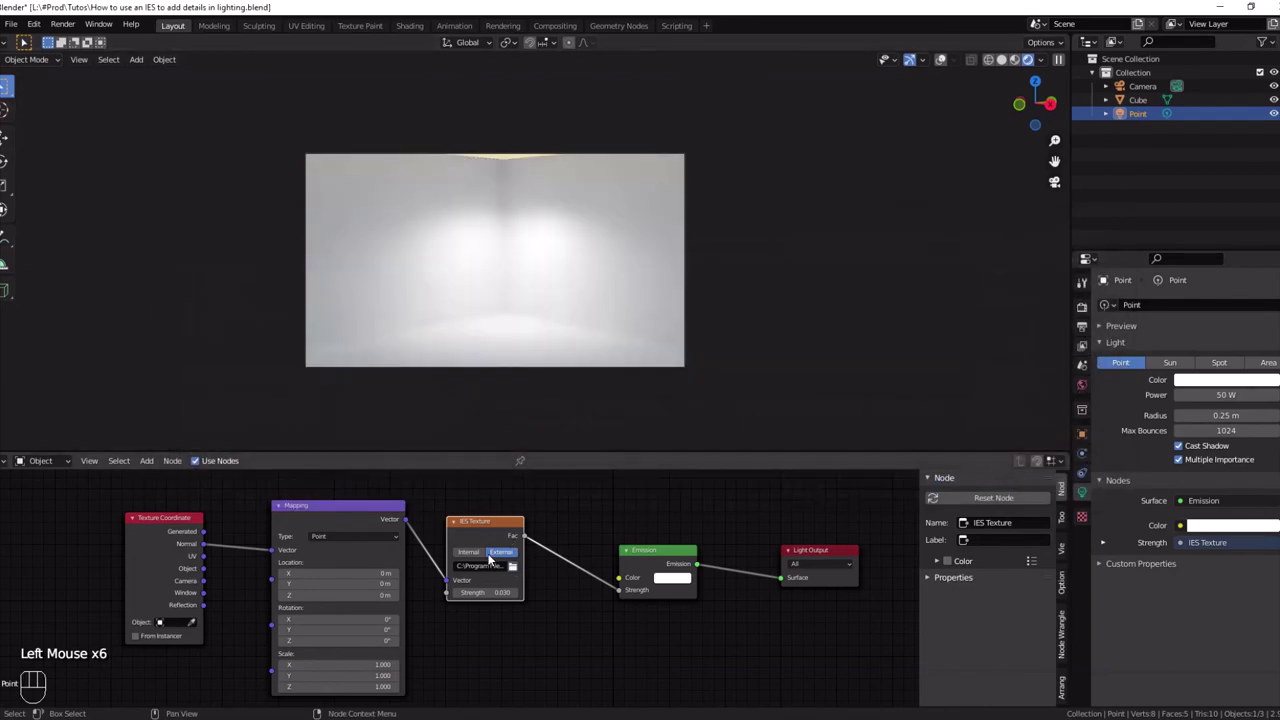